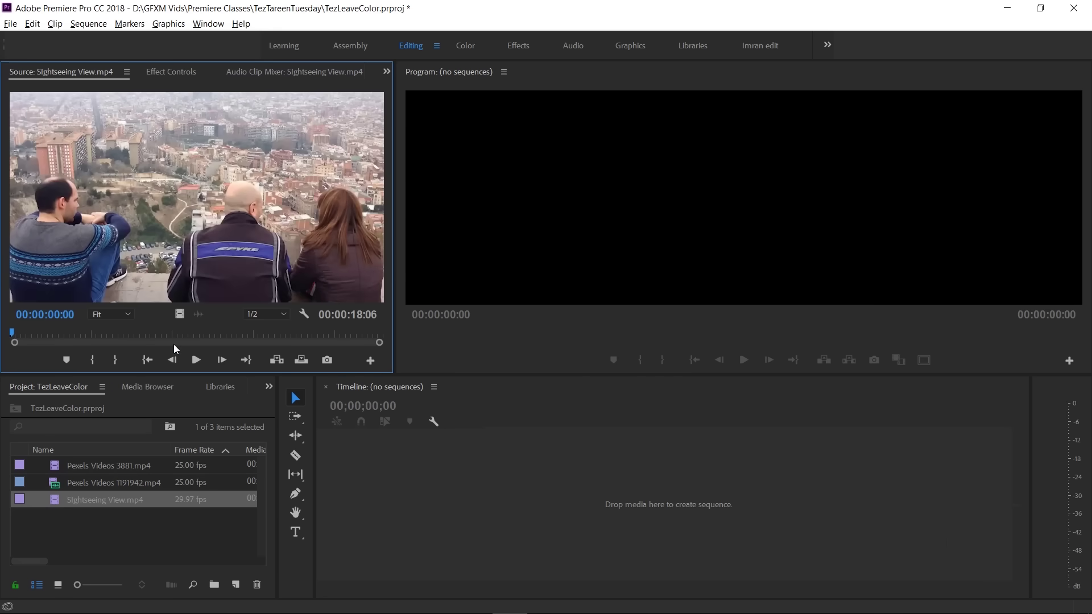
# - Preview the Sightseeing View city clip and create a sequence from it
pyautogui.click(199, 366)
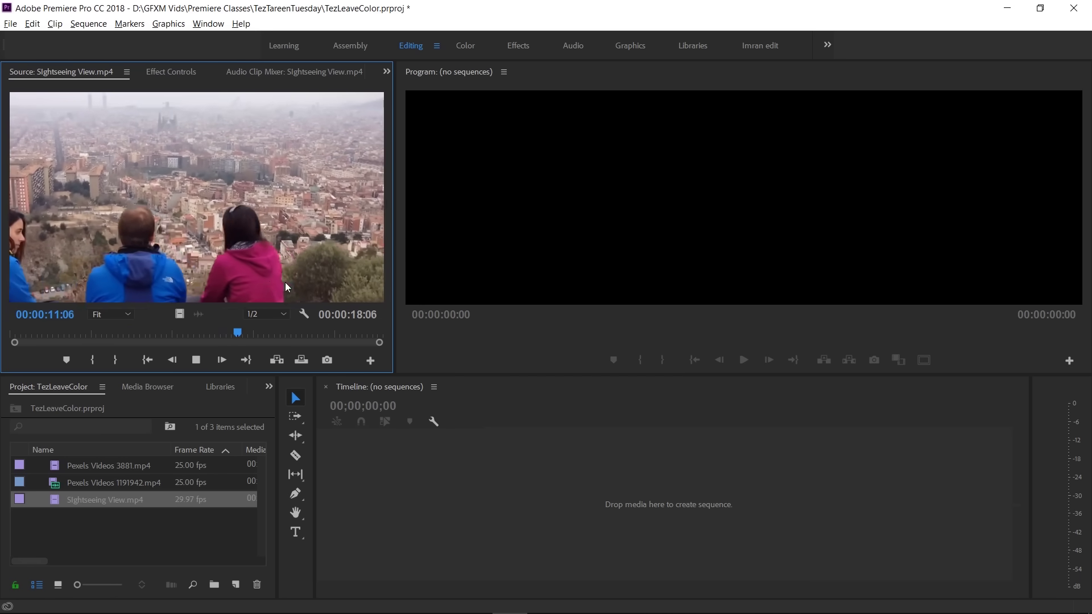
pyautogui.click(200, 369)
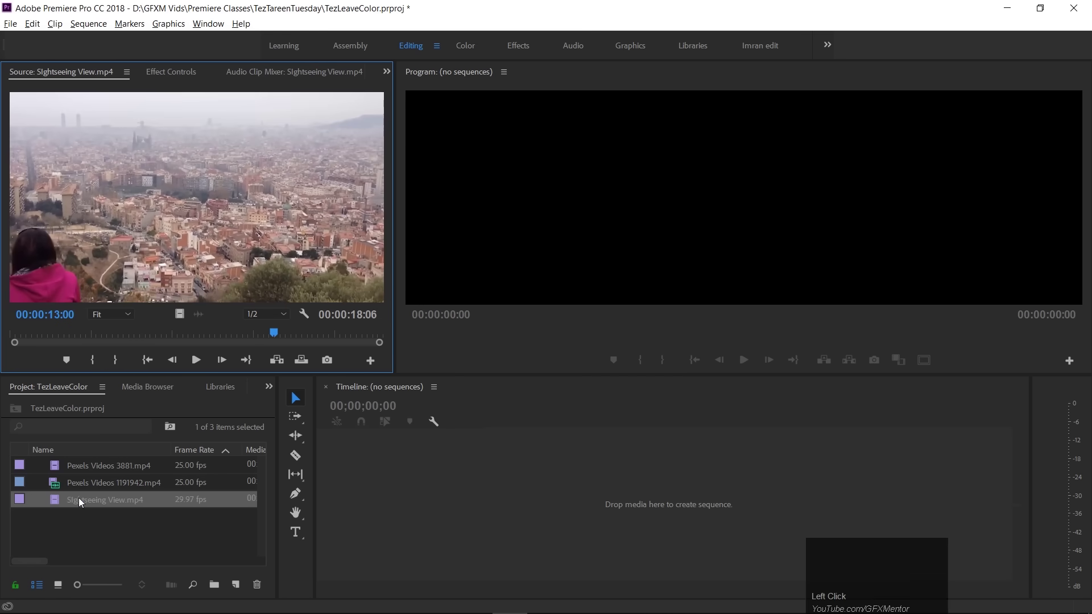
pyautogui.moveTo(58, 504); pyautogui.dragTo(543, 444)
pyautogui.press('space')
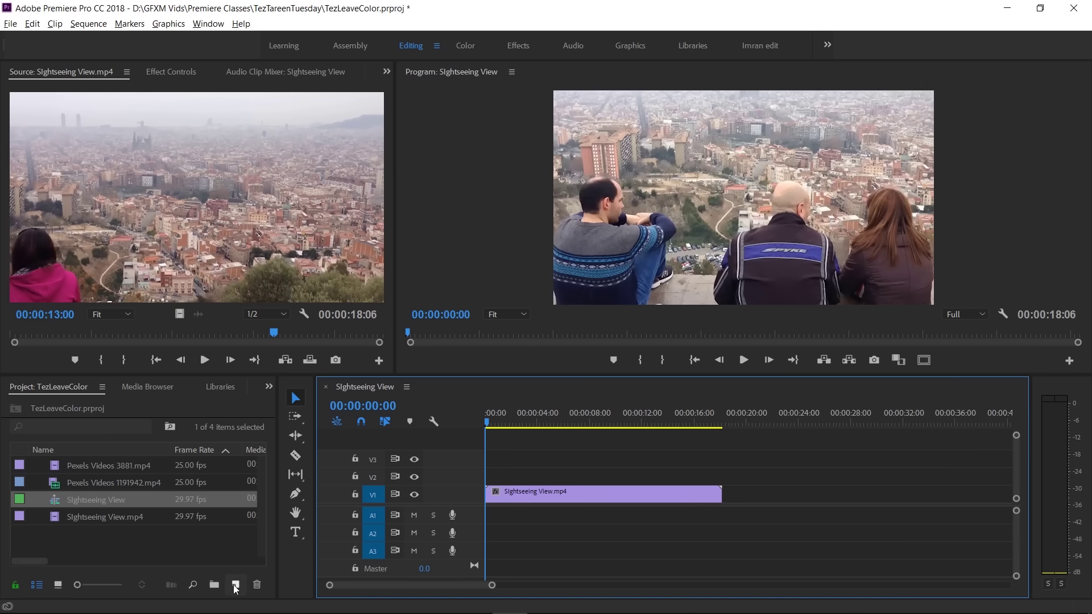
# - Add a new adjustment layer on V2 above the city clip
pyautogui.click(238, 588)
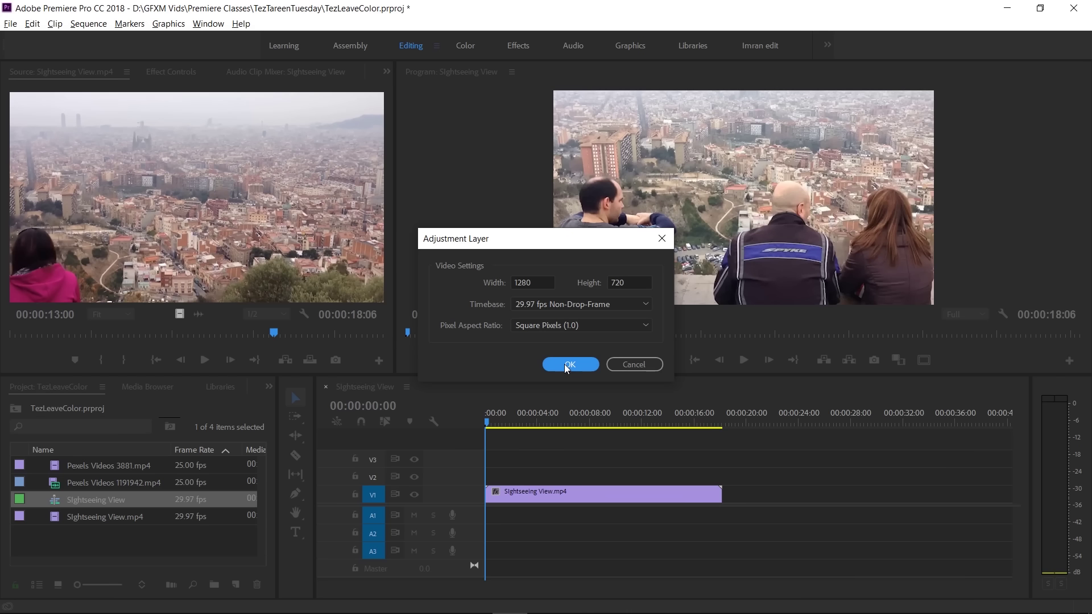
pyautogui.moveTo(569, 368); pyautogui.dragTo(540, 482)
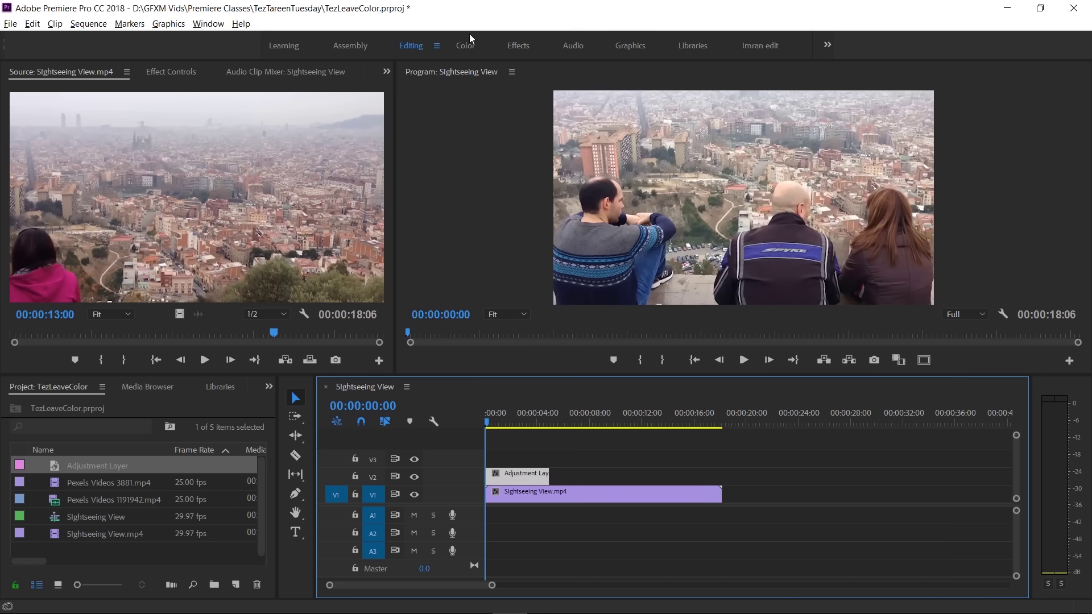
# - Find Leave Color by searching 'leave' and apply it to the adjustment layer
pyautogui.click(278, 390)
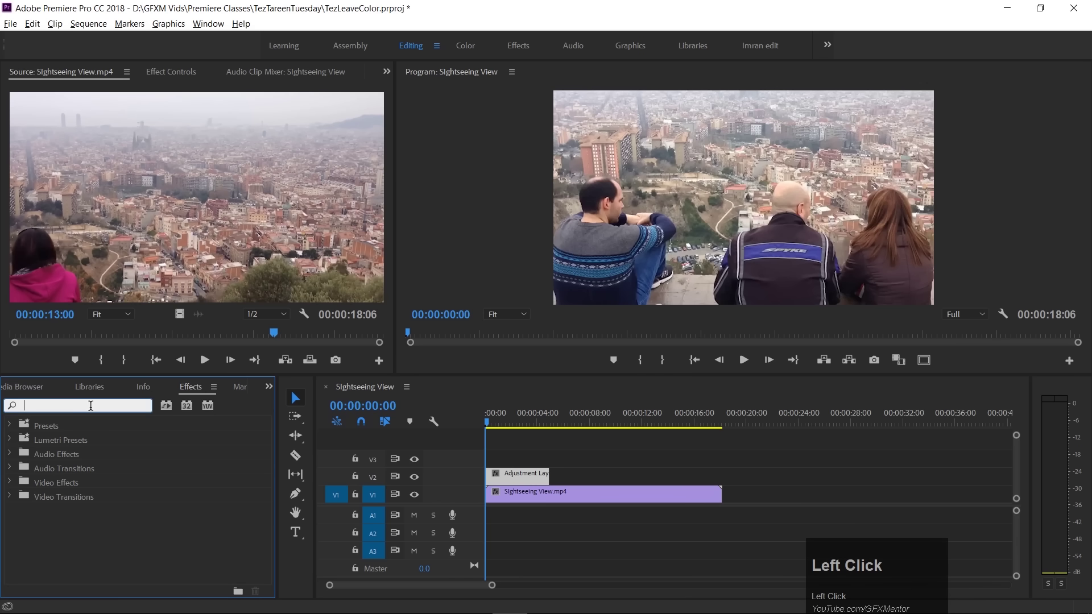
pyautogui.write('leave')
pyautogui.press('space')
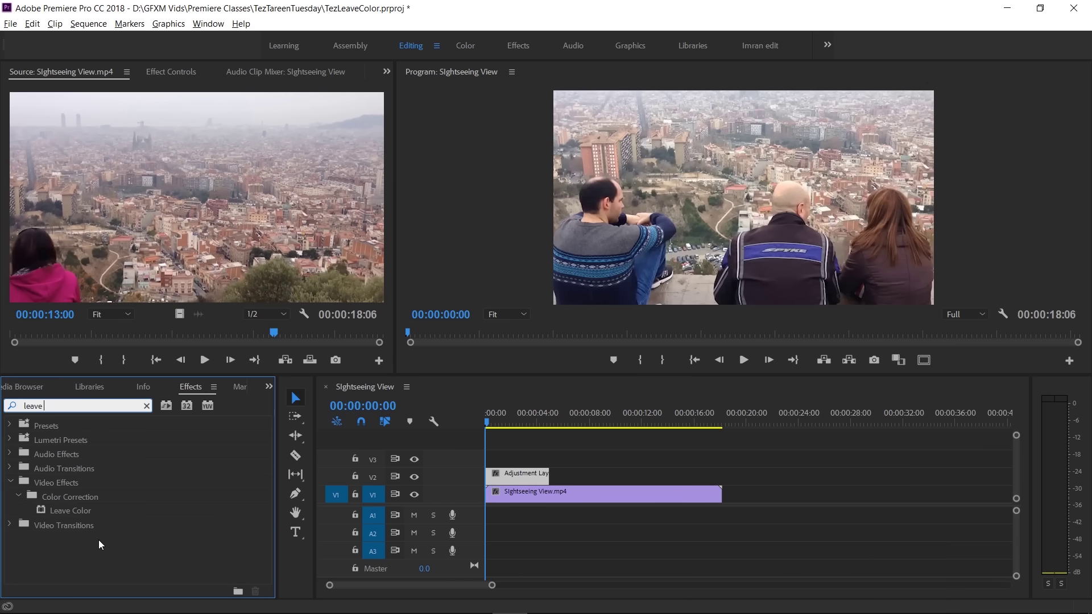
pyautogui.moveTo(81, 515); pyautogui.dragTo(508, 422)
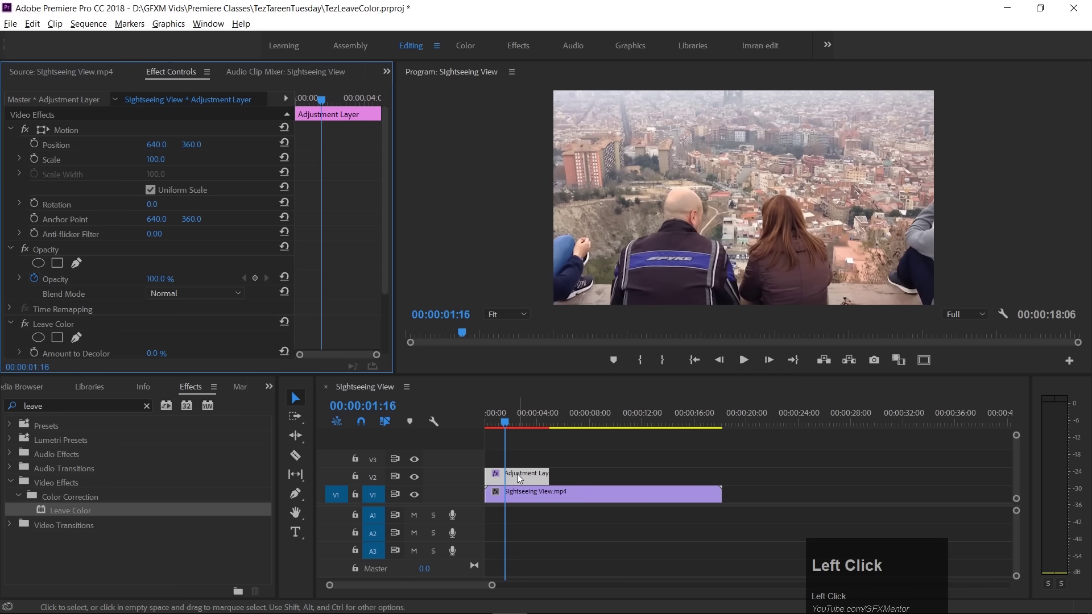
# - Extend the adjustment layer over the whole clip and decolor everything except the blue jackets
pyautogui.scroll(-3)
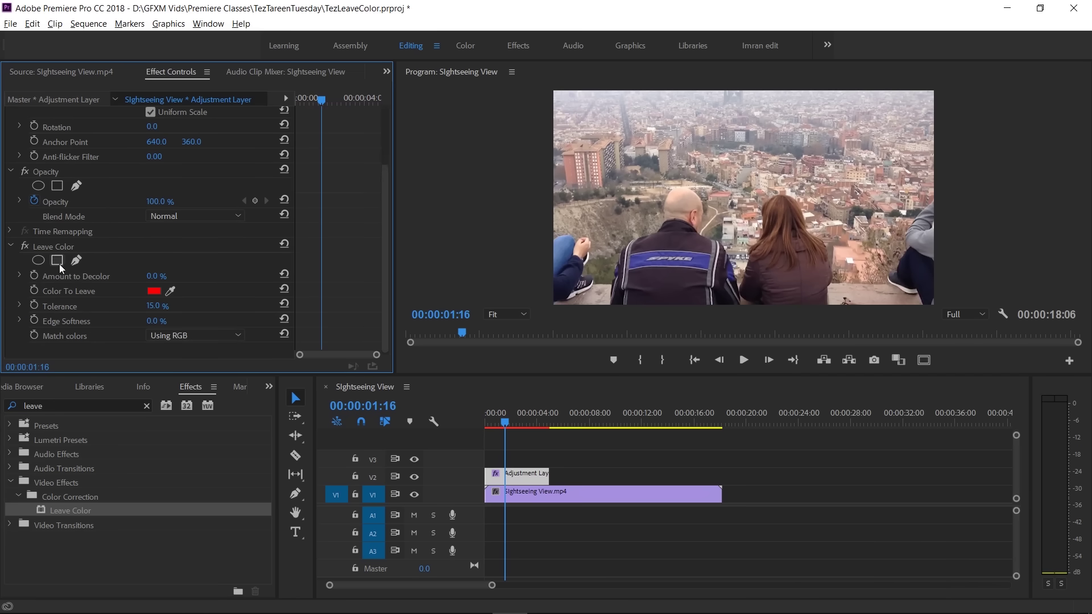
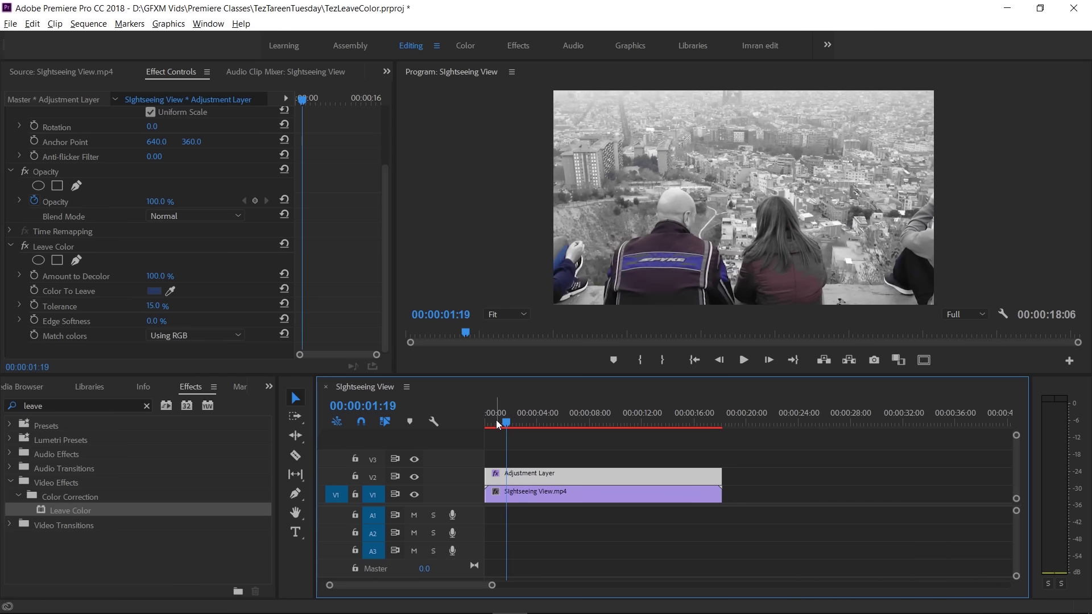
pyautogui.moveTo(508, 426); pyautogui.dragTo(152, 338)
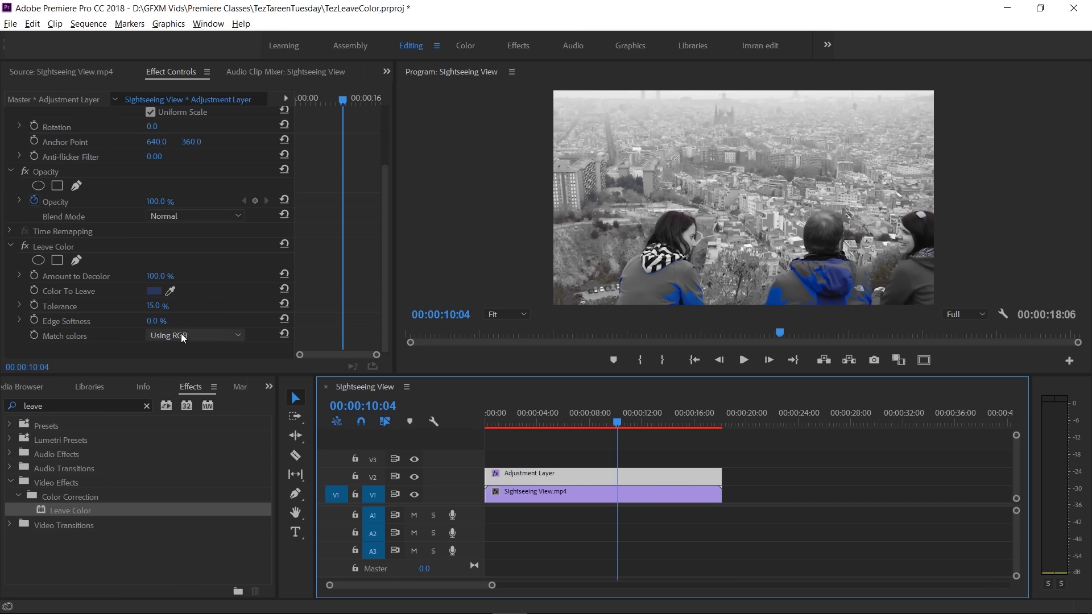
# - Set Leave Color's Match colors to Using Hue for the blue jackets
pyautogui.click(183, 339)
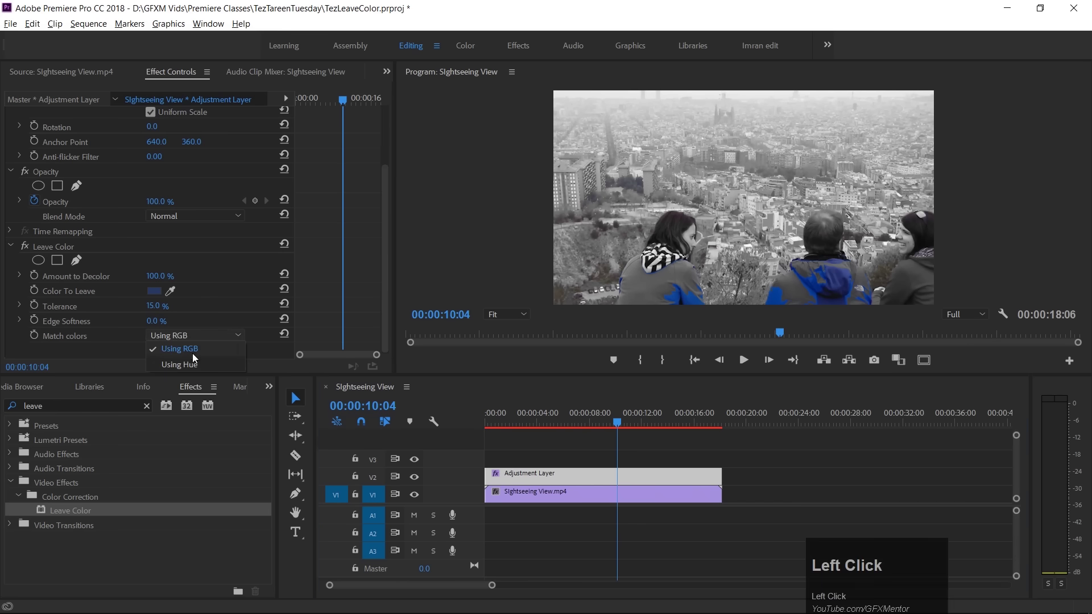
pyautogui.click(192, 370)
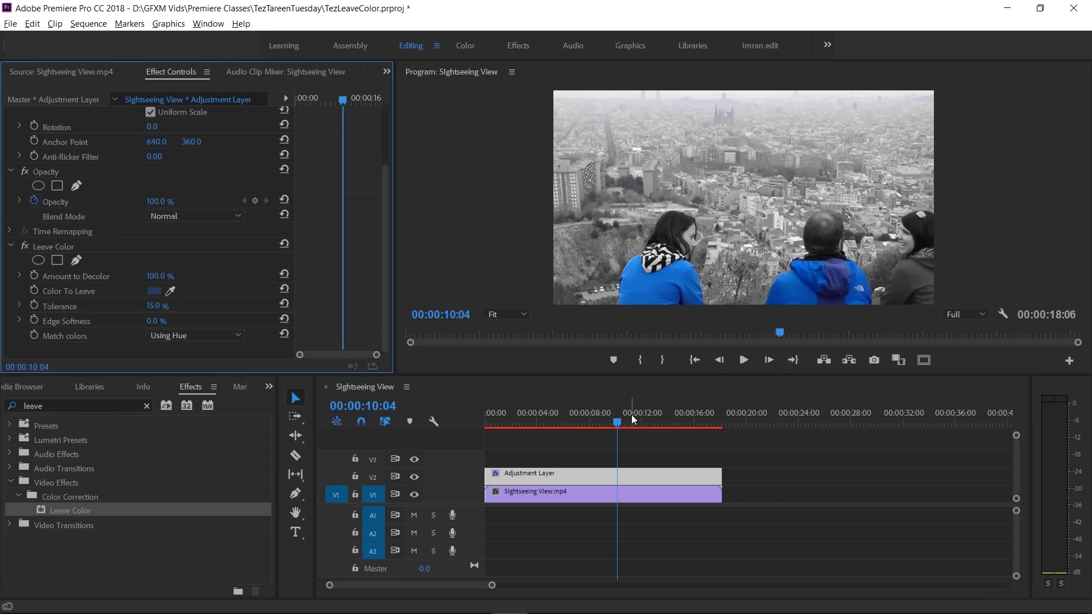
# - Scrub and play the city sequence to check the result, then return to the Project panel
pyautogui.moveTo(607, 421); pyautogui.dragTo(480, 421)
pyautogui.press('space')
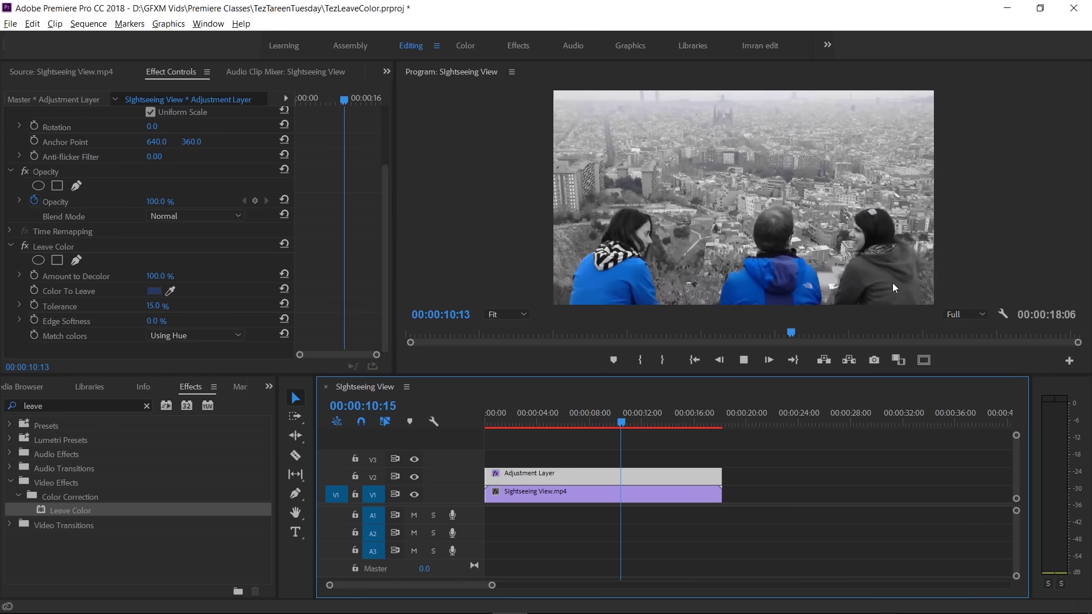
pyautogui.press('space')
pyautogui.click(29, 393)
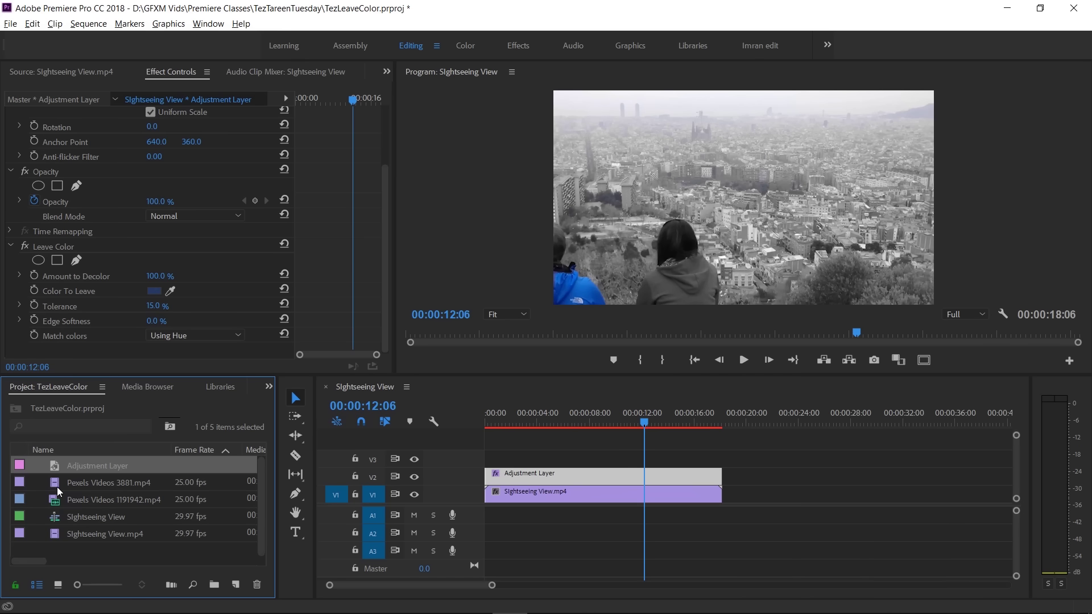
# - Create a sequence from Pexels Videos 3881.mp4, play it and rewind to the start
pyautogui.moveTo(62, 487); pyautogui.dragTo(538, 422)
pyautogui.press('space')
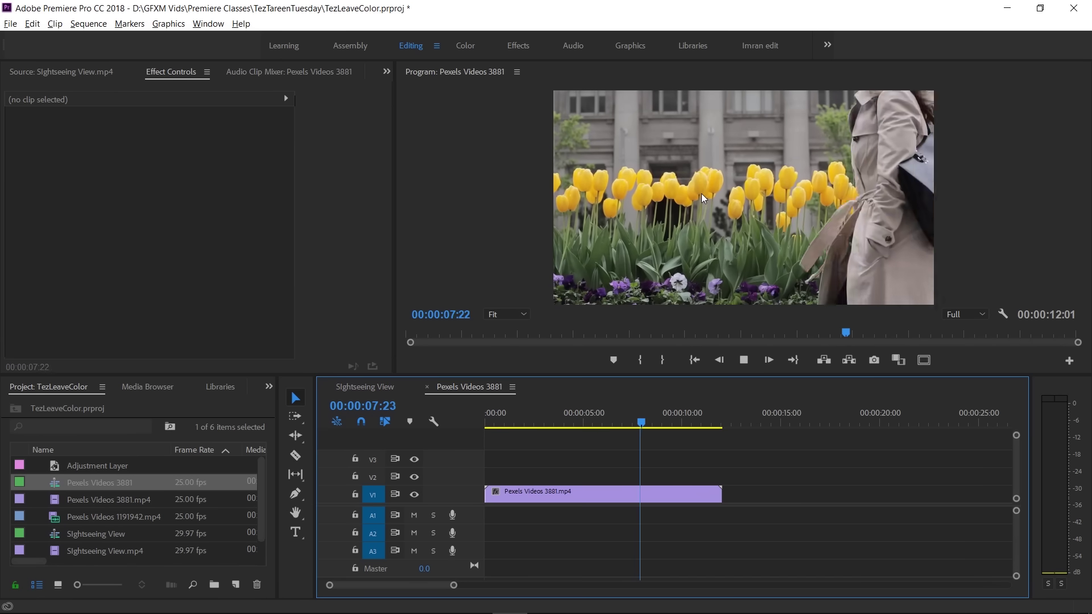
pyautogui.moveTo(628, 425); pyautogui.dragTo(229, 213)
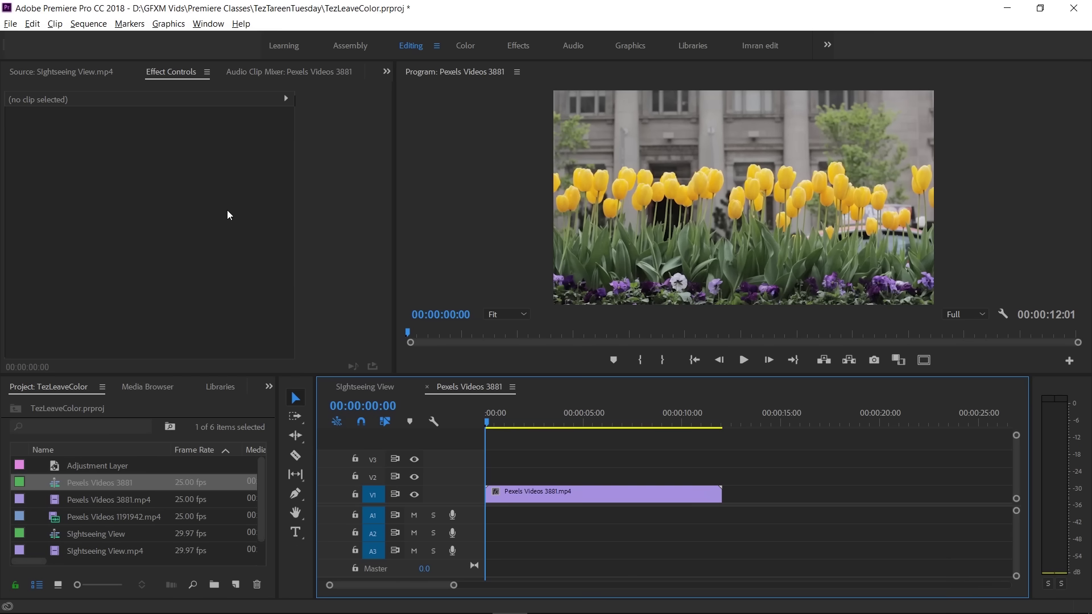
# - Apply Leave Color to the tulip clip and trim the city adjustment layer to start about two seconds in
pyautogui.moveTo(271, 390); pyautogui.dragTo(126, 313)
pyautogui.scroll(-3)
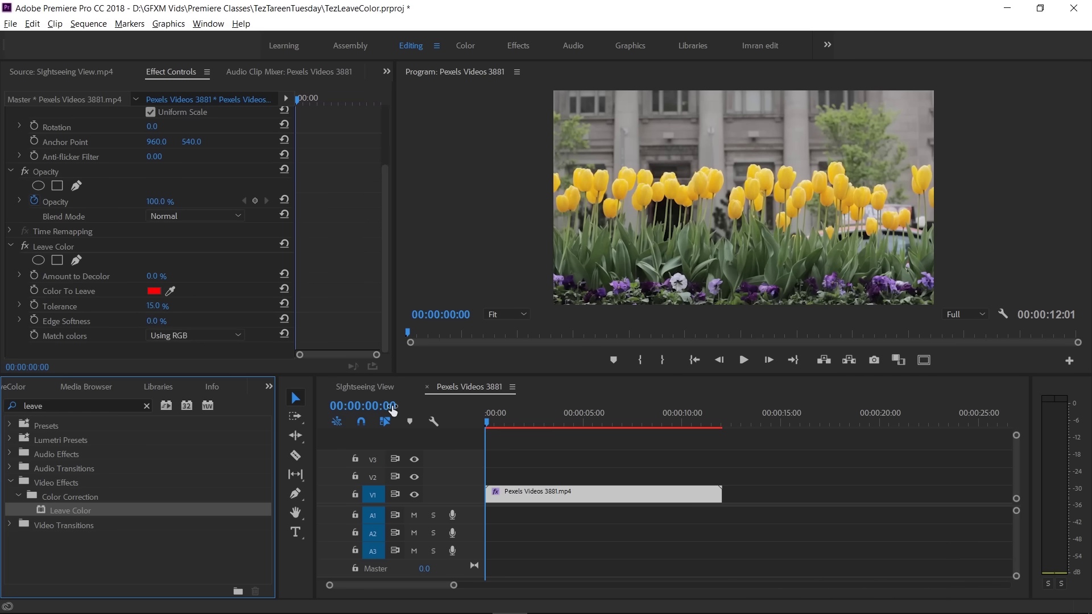
pyautogui.moveTo(376, 392); pyautogui.dragTo(473, 393)
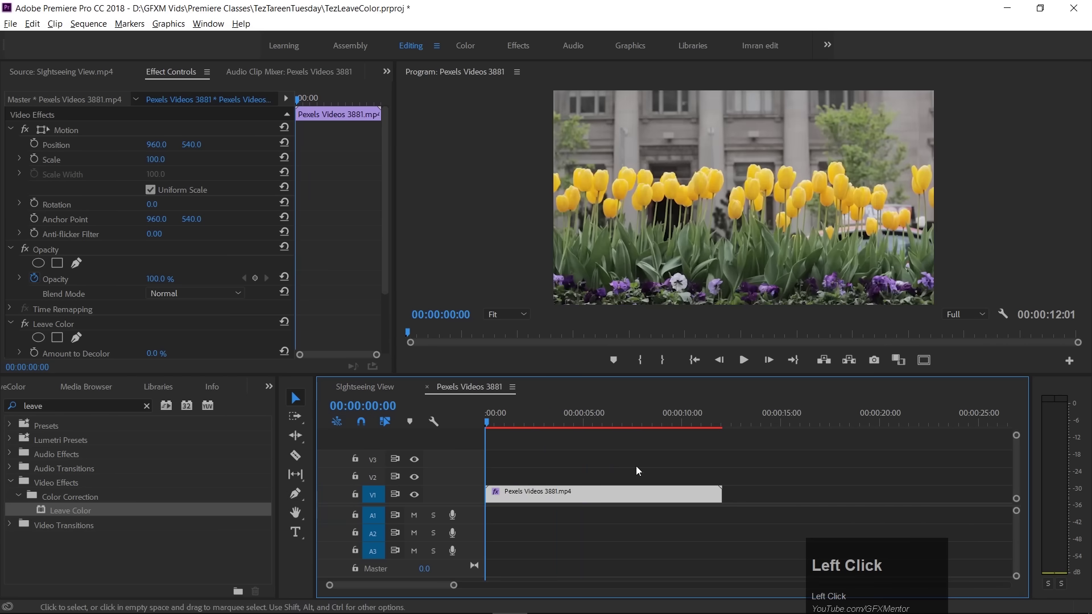
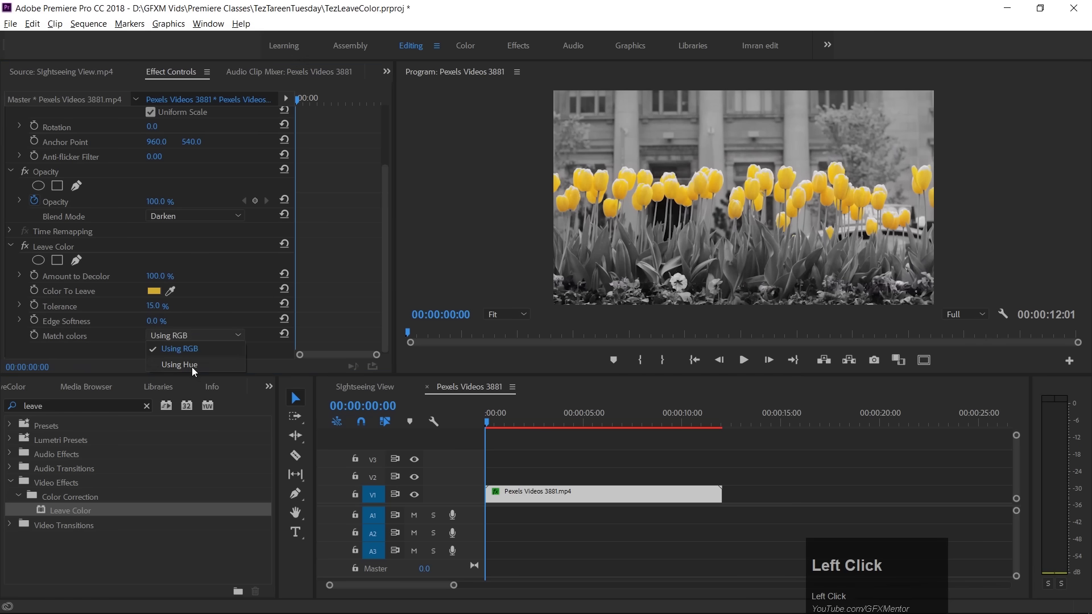
# - Zoom the Program Monitor to 150% on the tulips and match the yellow by hue
pyautogui.moveTo(687, 199); pyautogui.dragTo(801, 220)
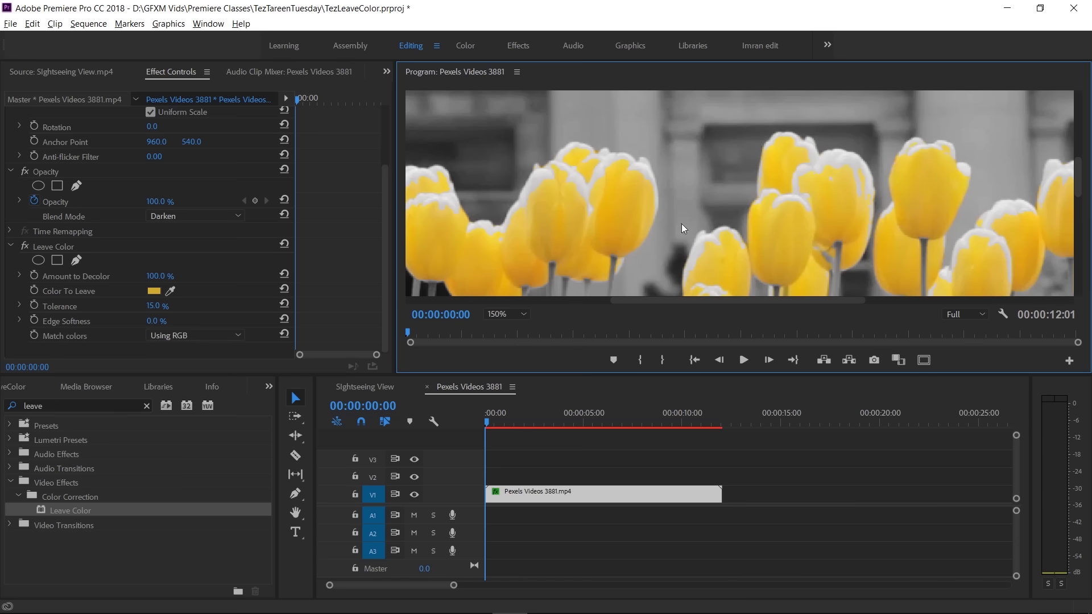
pyautogui.click(203, 341)
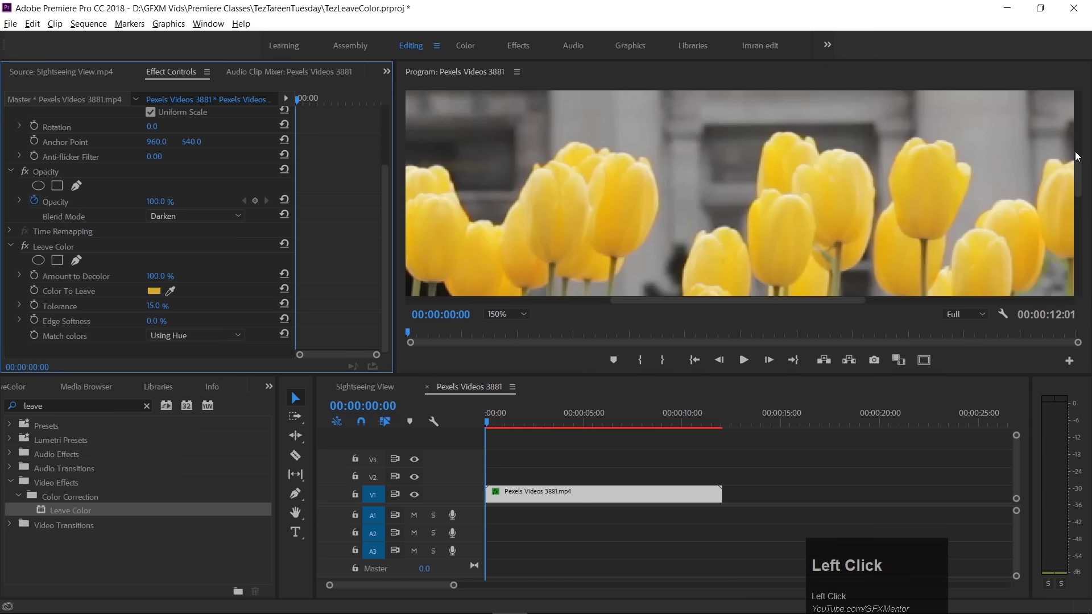
# - Set Leave Color Tolerance to 5% and Edge Softness to 1% while inspecting the tulips up close
pyautogui.moveTo(1082, 176); pyautogui.dragTo(559, 174)
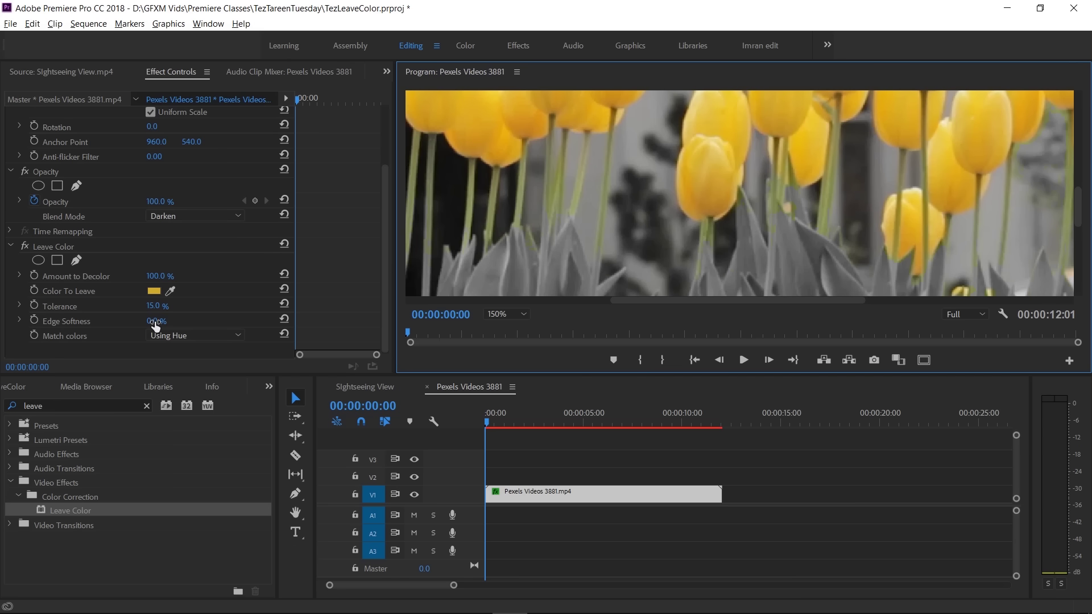
pyautogui.click(157, 309)
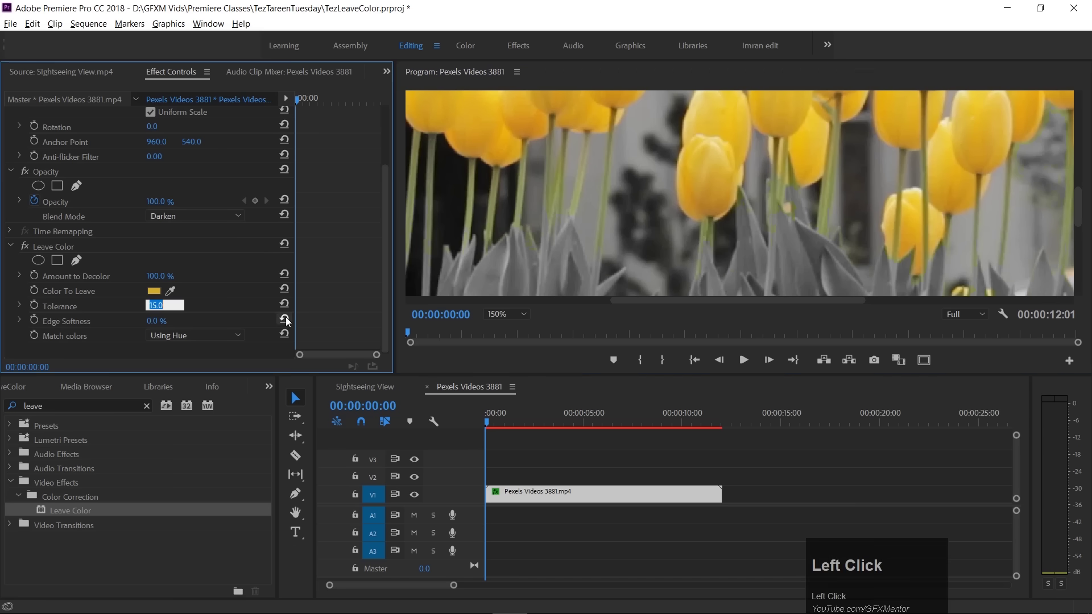
pyautogui.press('Down')
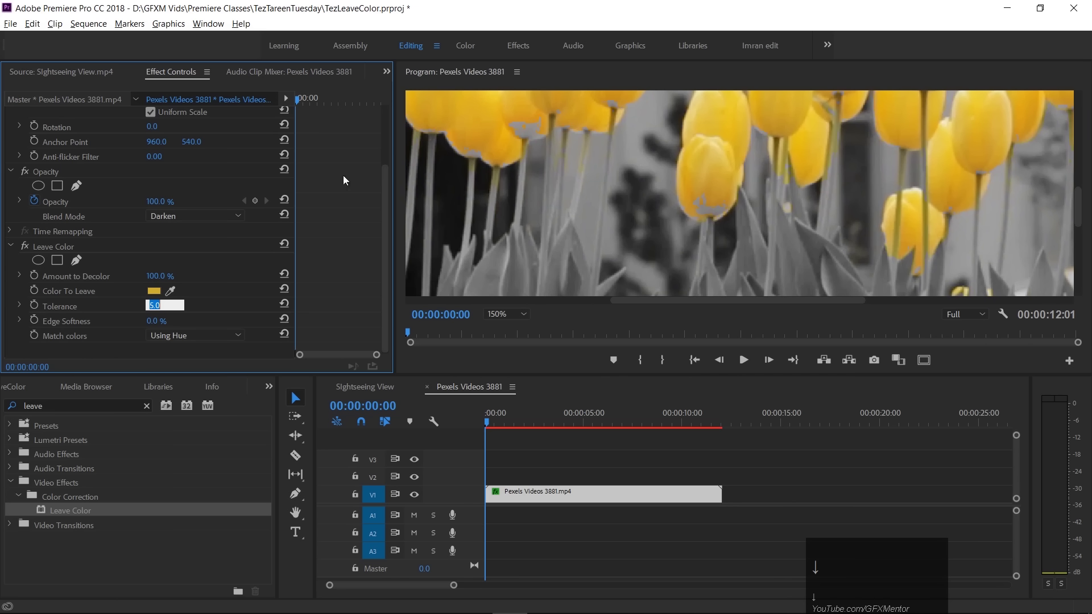
pyautogui.moveTo(1081, 205); pyautogui.dragTo(154, 328)
pyautogui.click(154, 326)
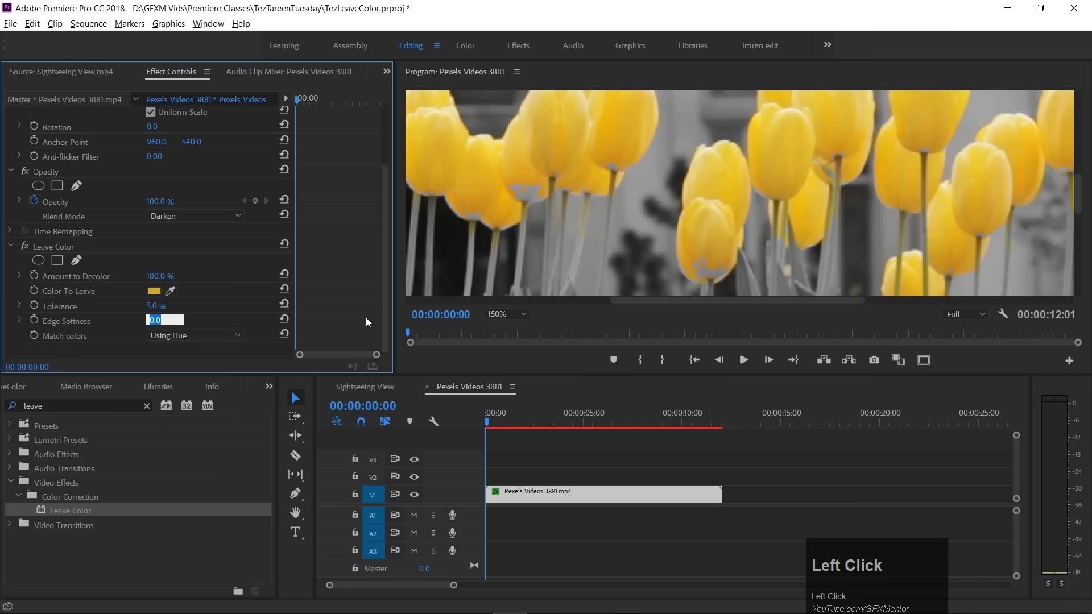
pyautogui.press('Up')
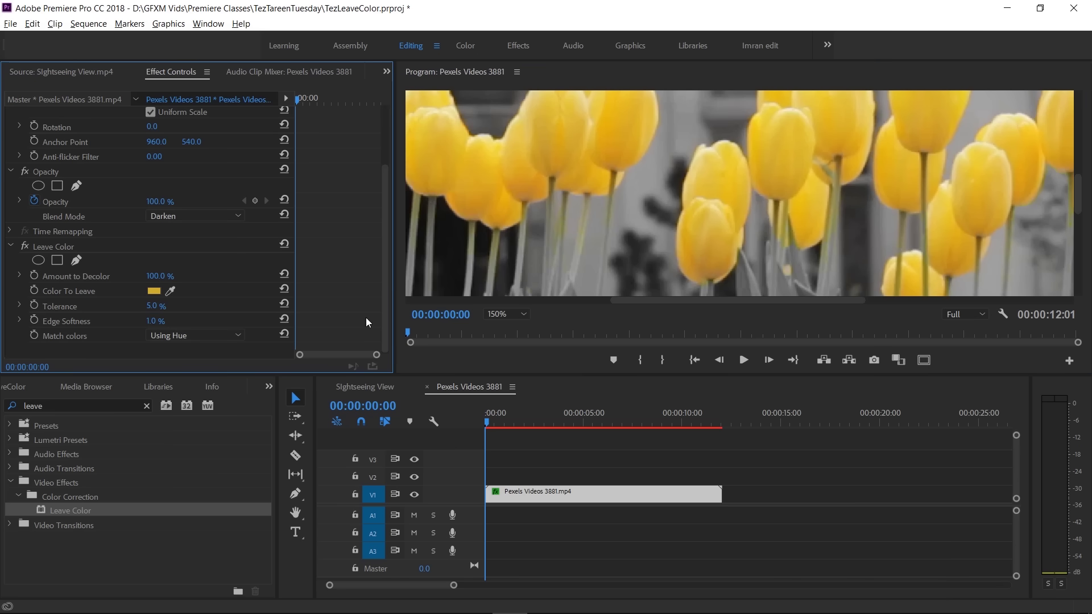
# - Fit the frame in the Program Monitor and play the tulip sequence to verify only the tulips stay yellow
pyautogui.click(503, 321)
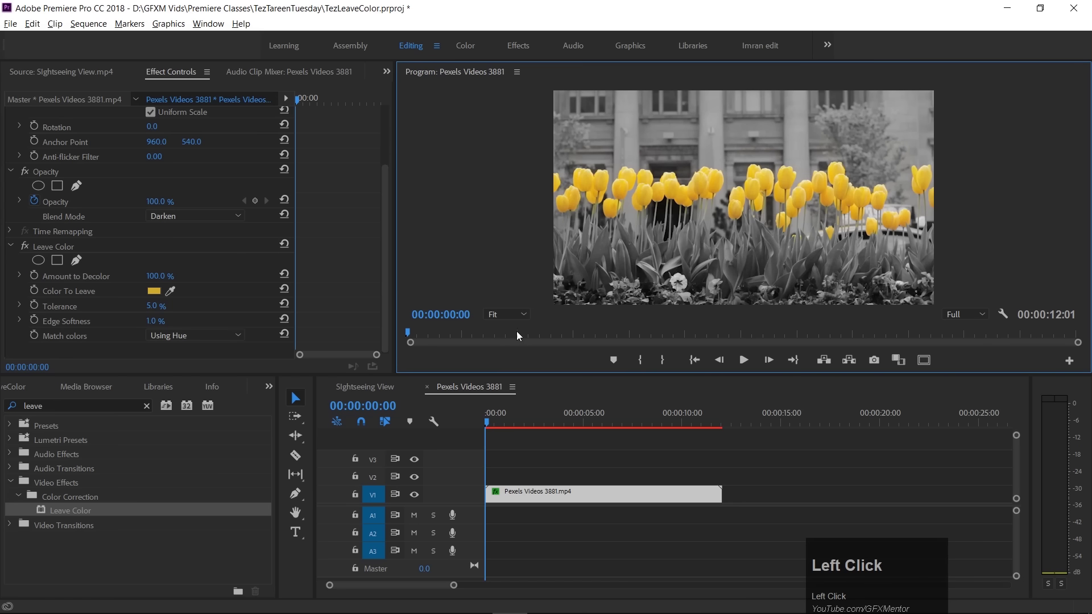
pyautogui.press('space')
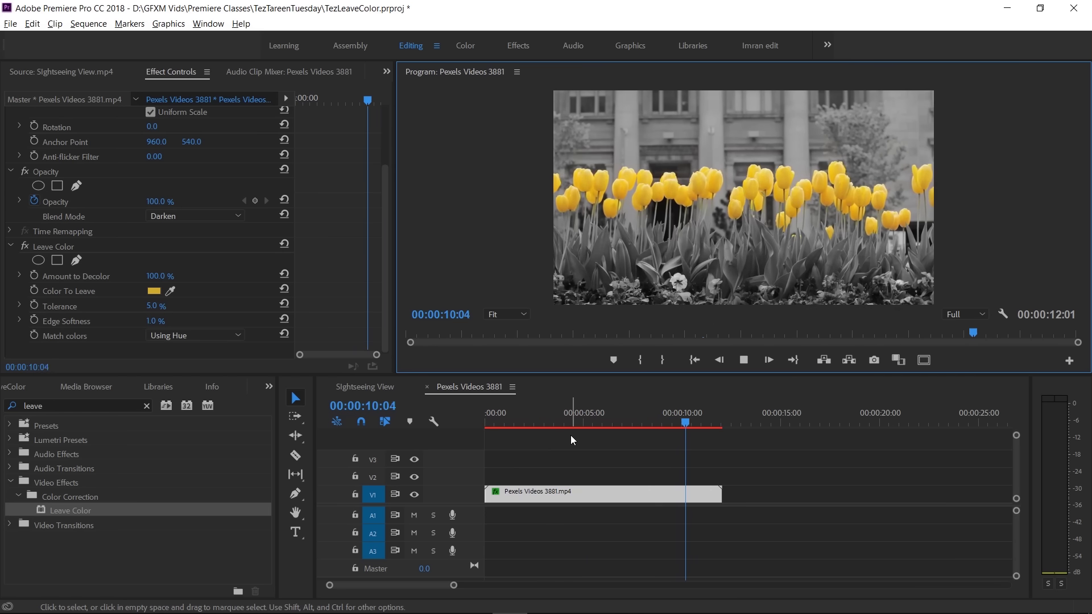
pyautogui.moveTo(527, 424); pyautogui.dragTo(497, 424)
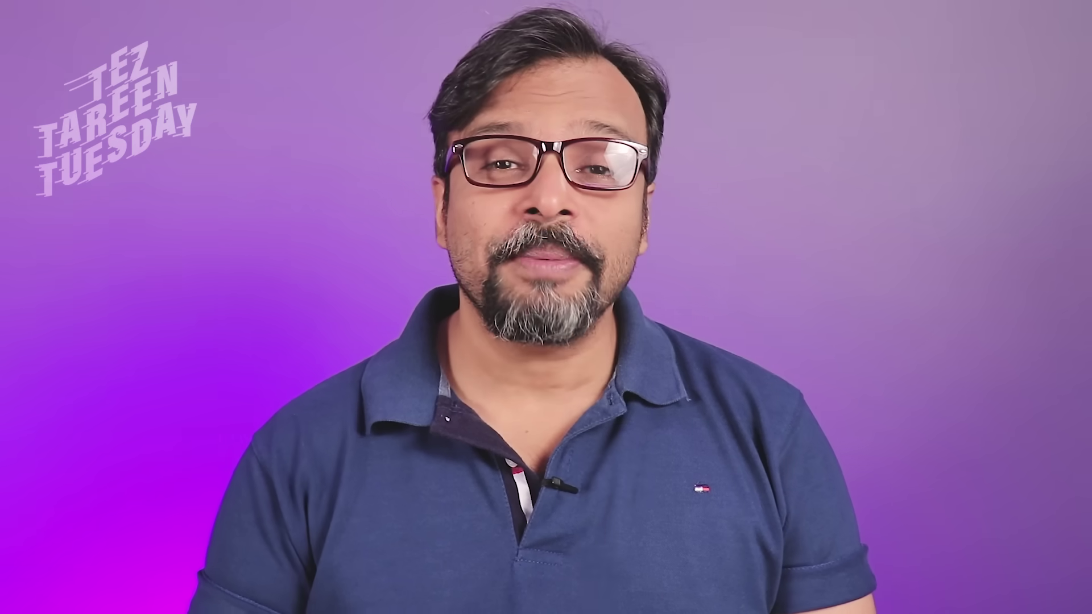